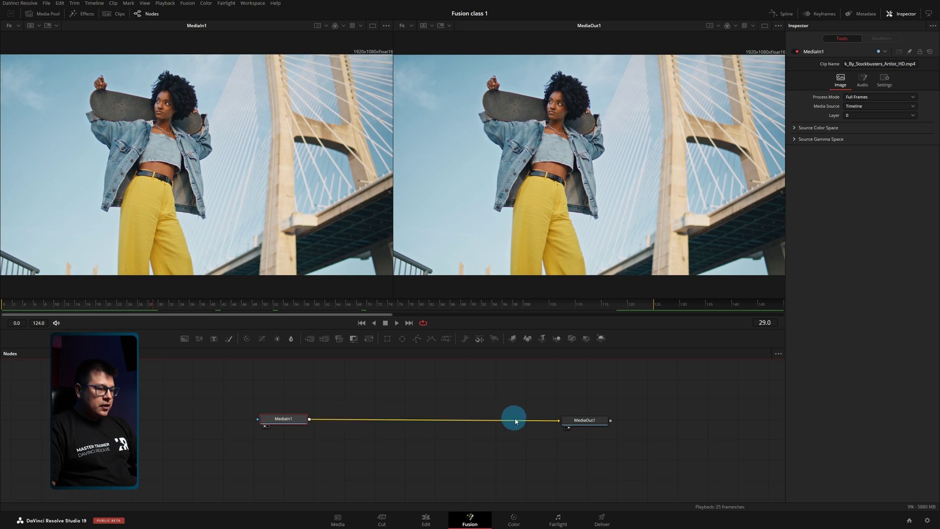
Break the link between MediaIn1 and MediaOut1 so the footage can be removed
click(357, 409)
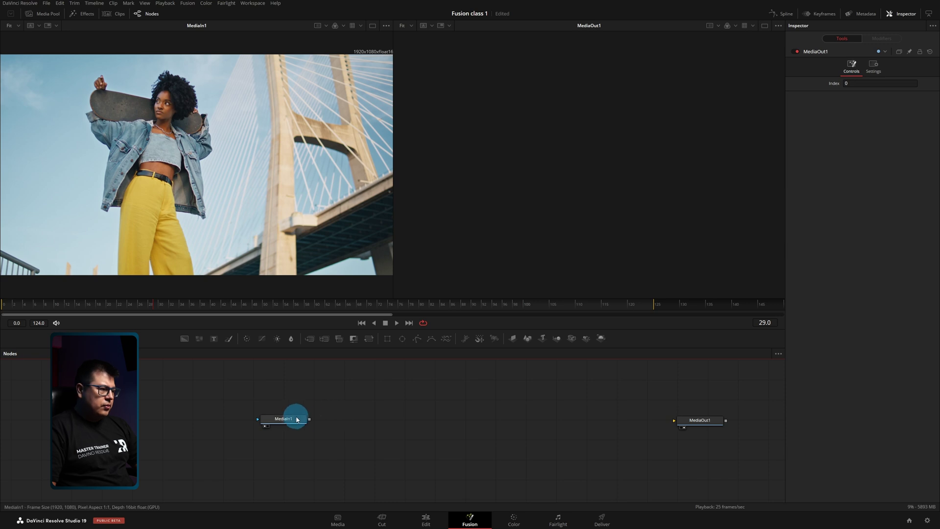
Show the new green Background1 node in both viewers
key(2)
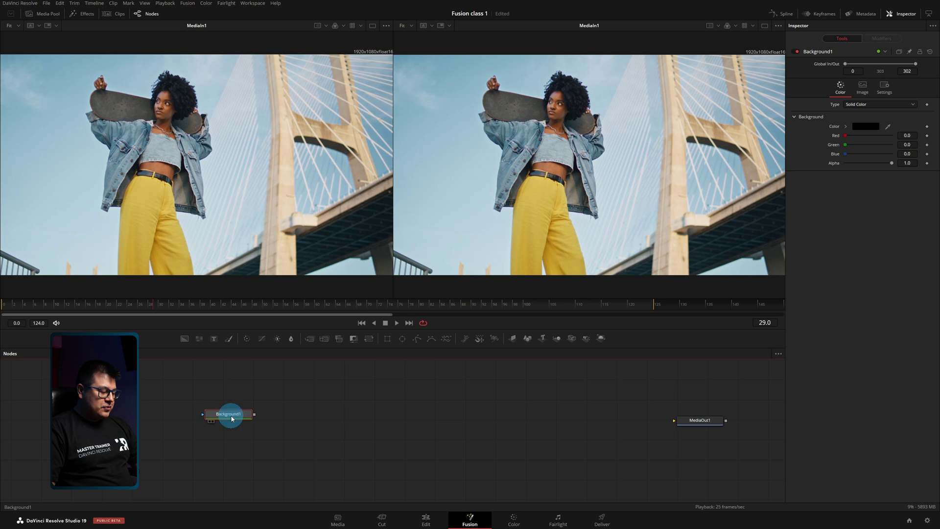
key(1)
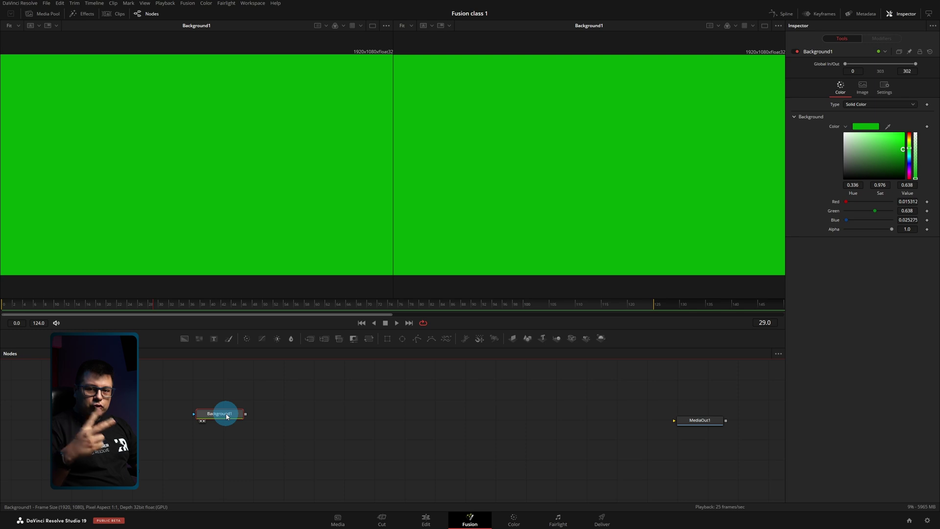
key(1)
key(2)
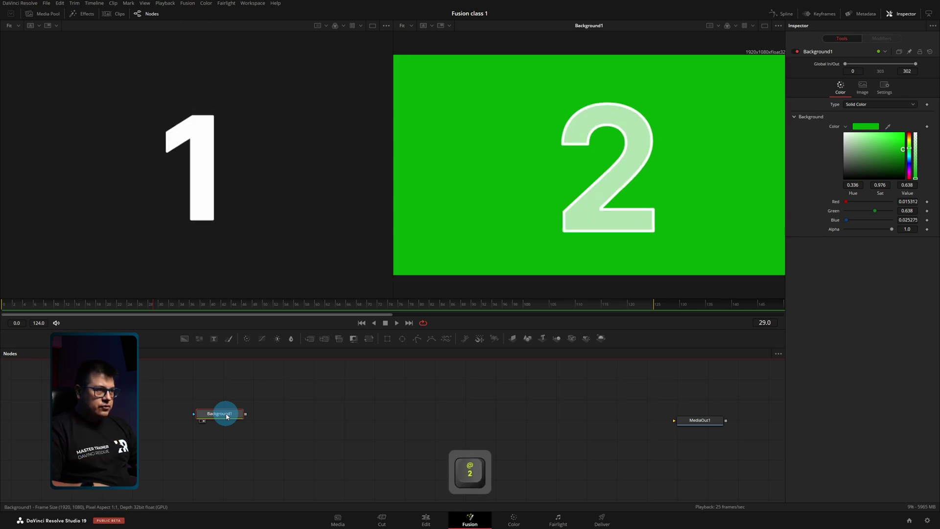
key(1)
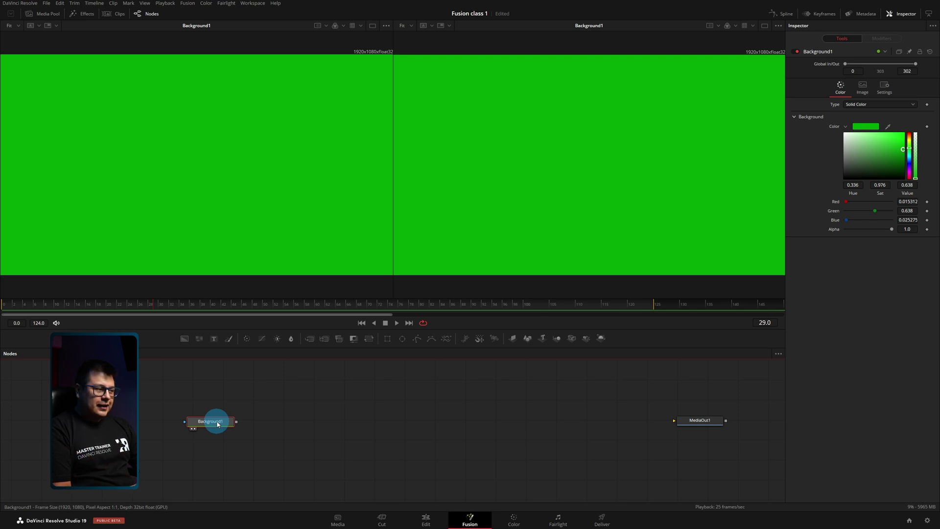
Rename the green background node to verde
key(F2)
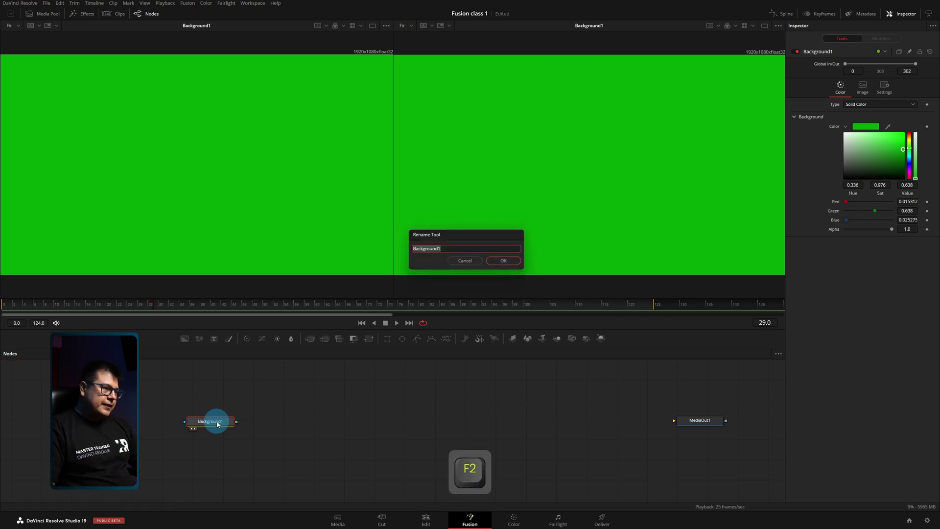
key(e)
key(d)
key(Return)
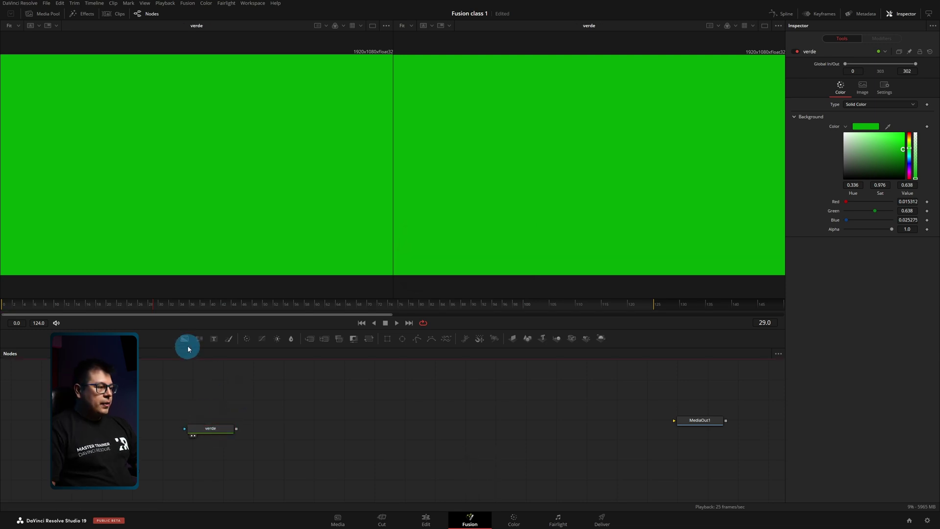
Rename the second background node to magenta and show it in the second viewer
key(F2)
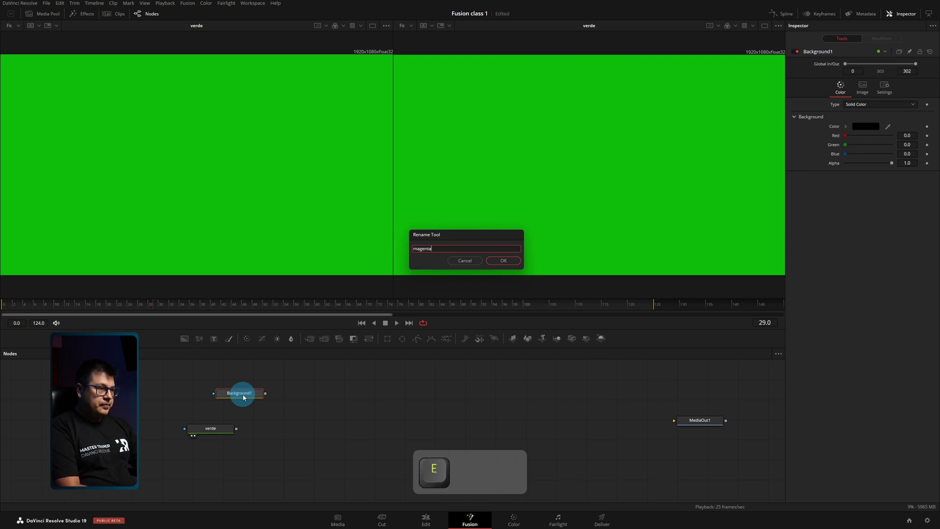
key(Return)
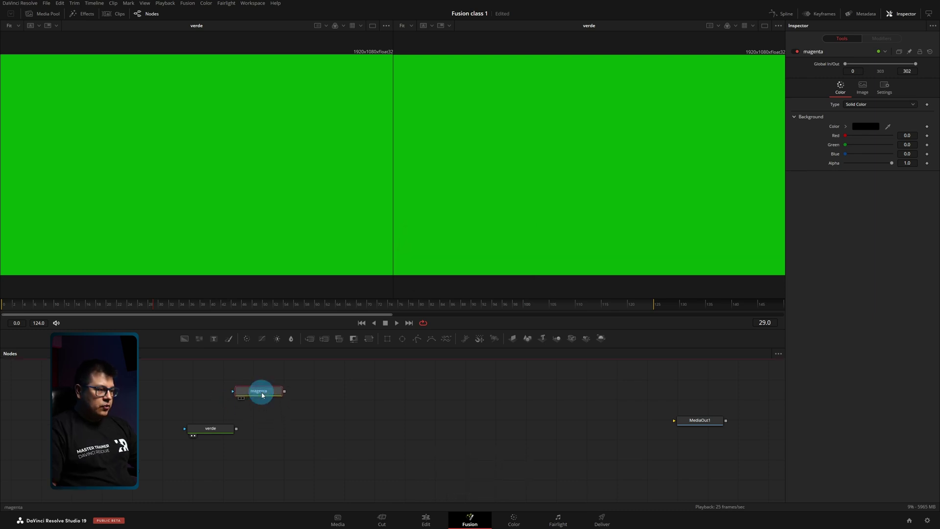
key(2)
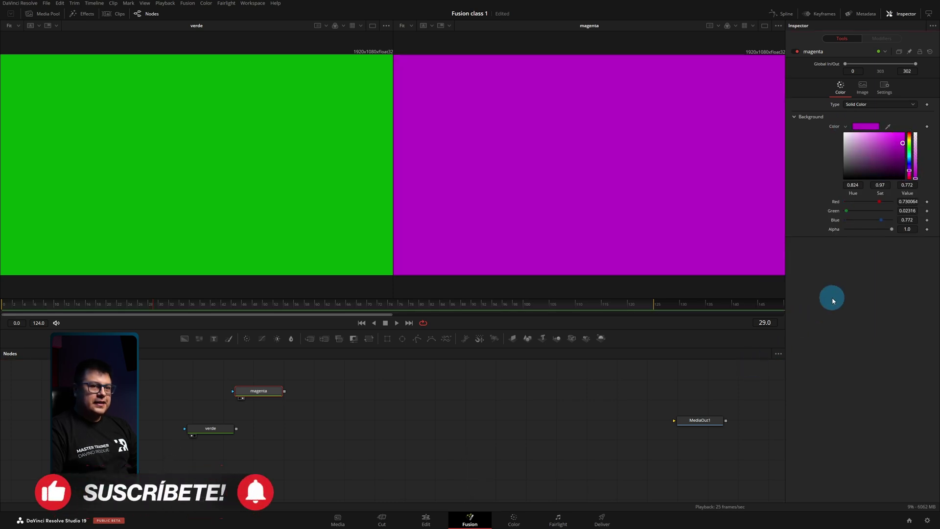
Add a Merge node to the graph via Add Tool > Composite
click(497, 414)
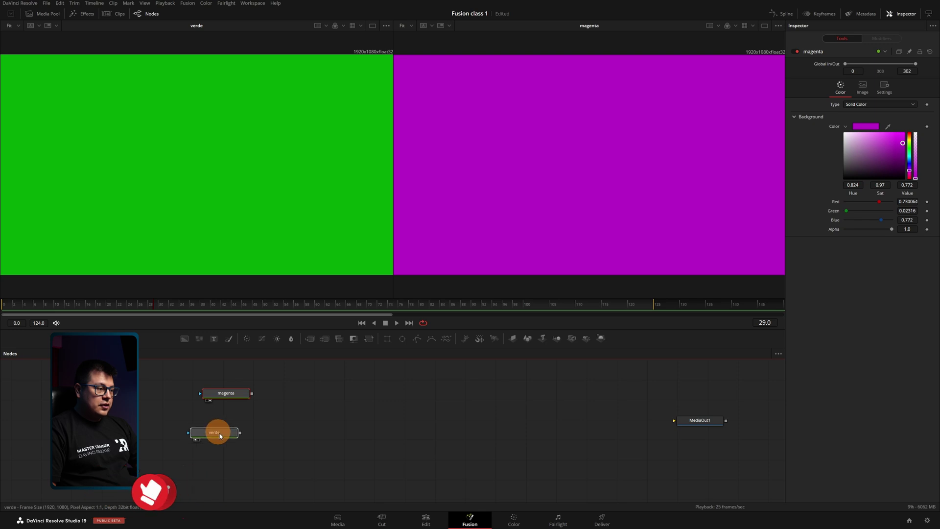
right_click(347, 422)
click(348, 422)
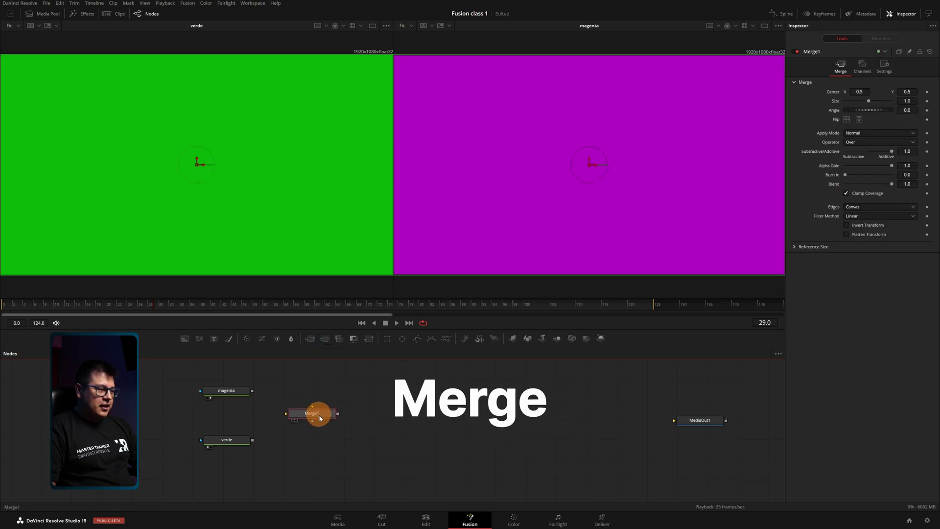
Wire verde into Merge1's background and magenta into its foreground
click(355, 434)
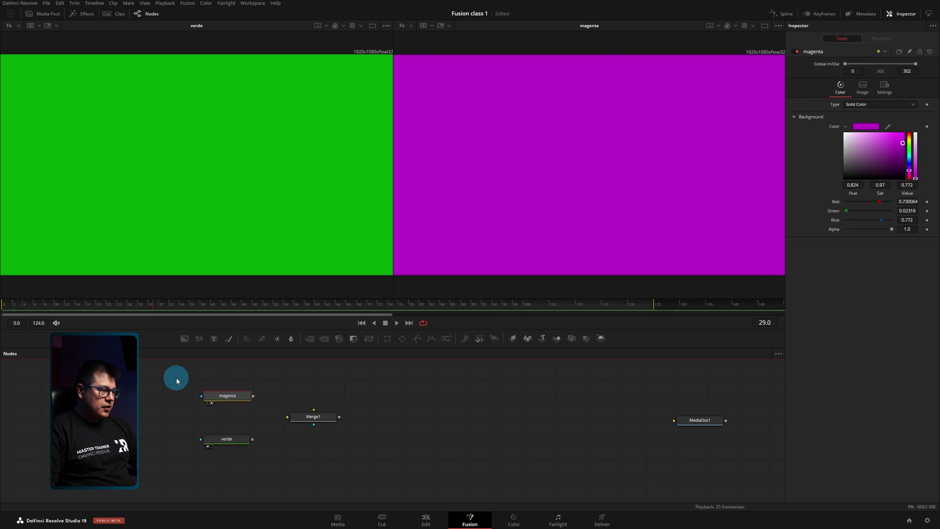
click(365, 466)
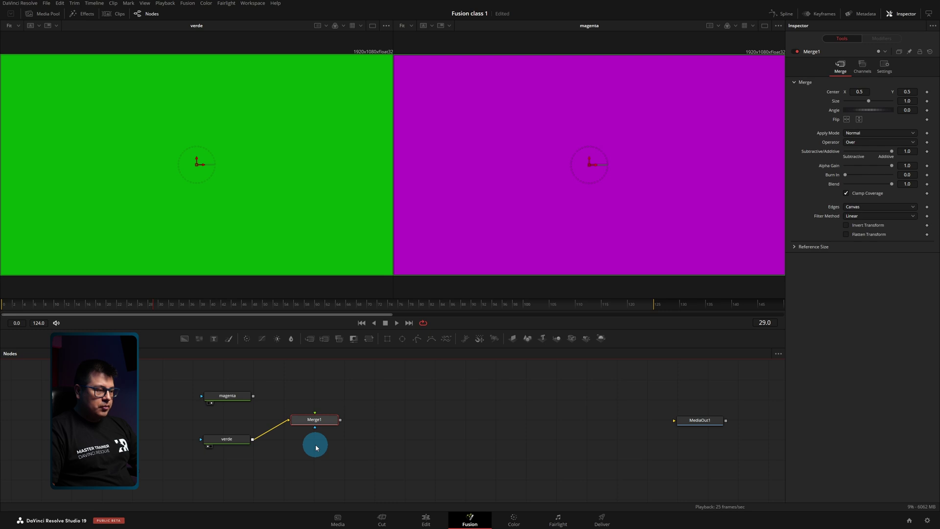
Set Merge1's foreground Size to 0.66 so green frames the magenta rectangle
key(2)
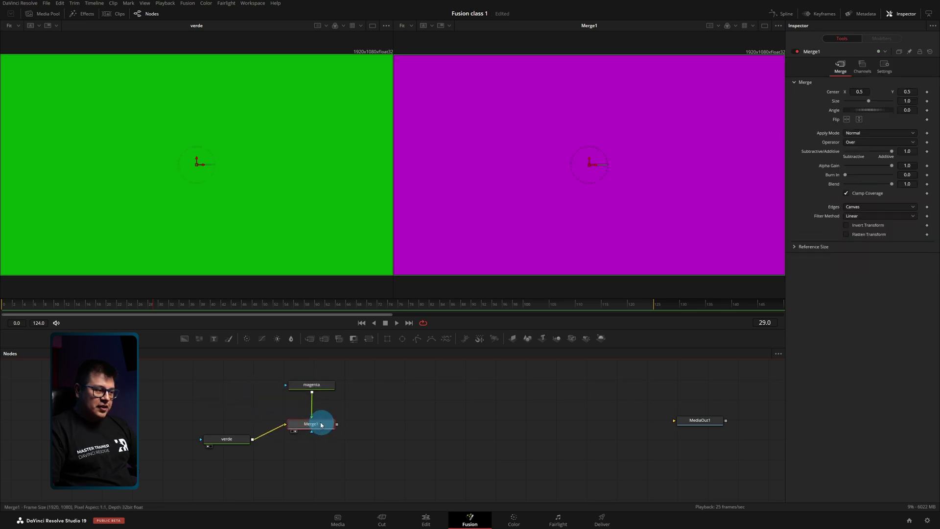
click(391, 403)
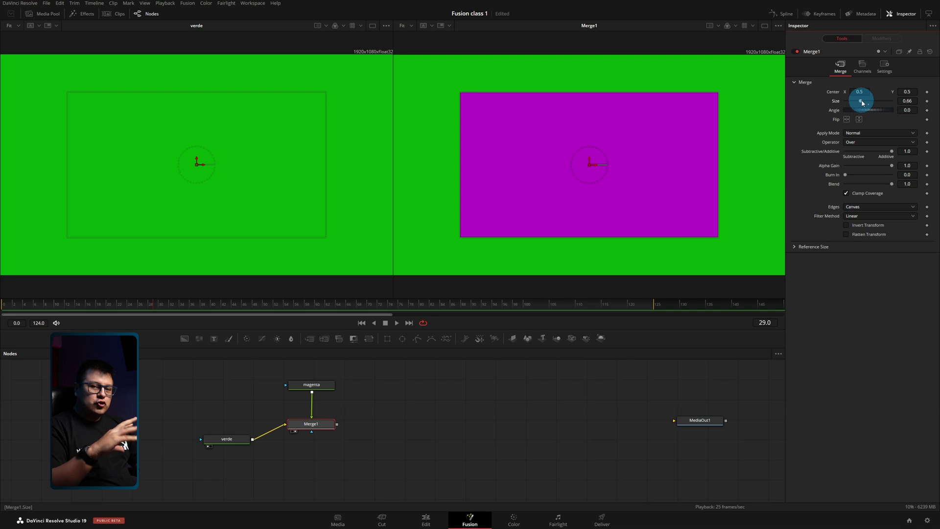
click(422, 338)
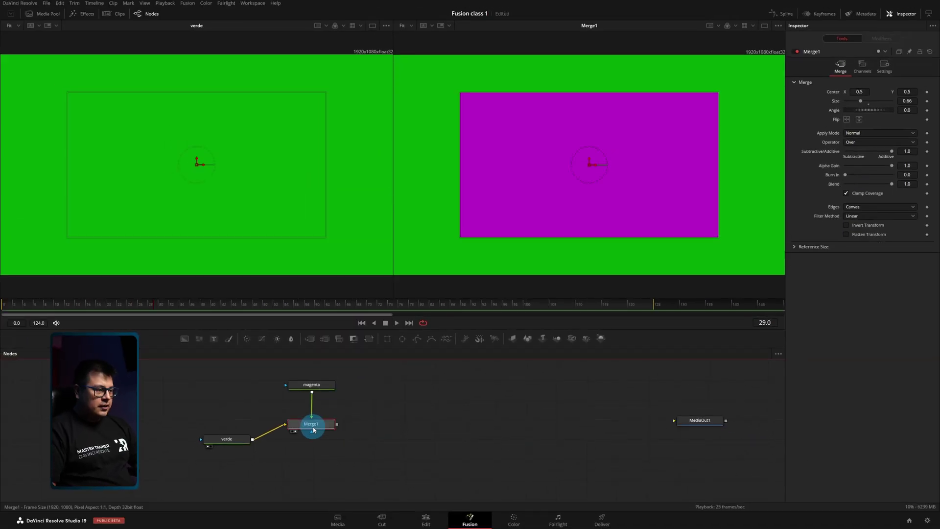
Swap Merge1's foreground and background inputs, then swap them back
key(ctrl+t)
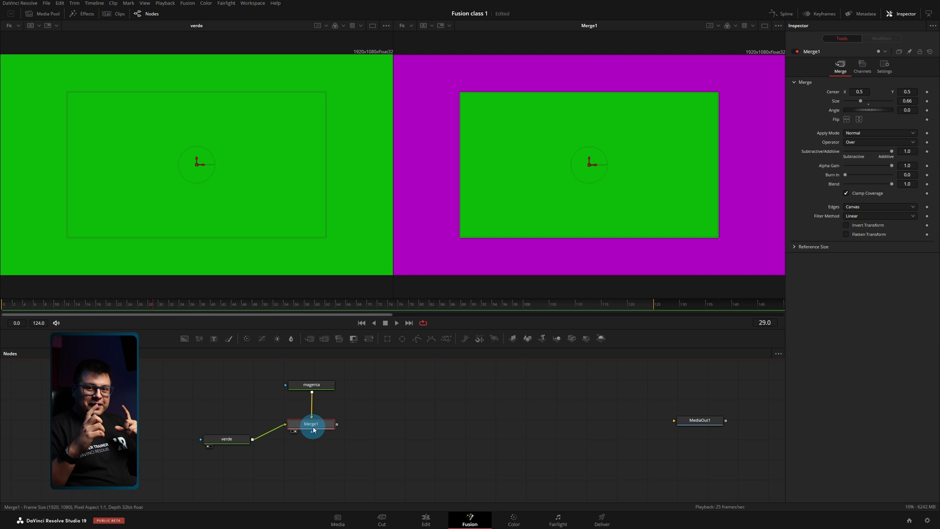
key(ctrl+t)
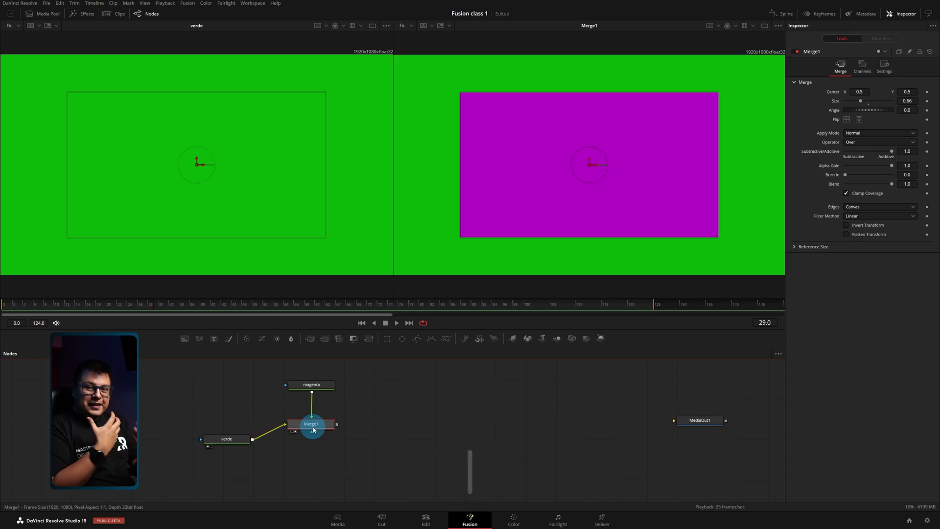
Restore magenta filling the whole merged frame over green
key(ctrl+t)
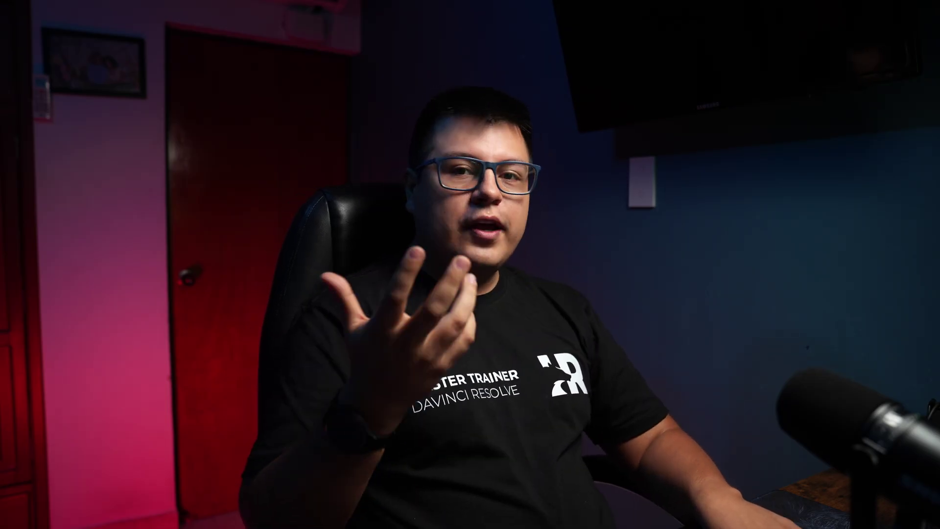
Make the magenta node a linear gradient with the end colour stop set to yellow
key(ctrl+t)
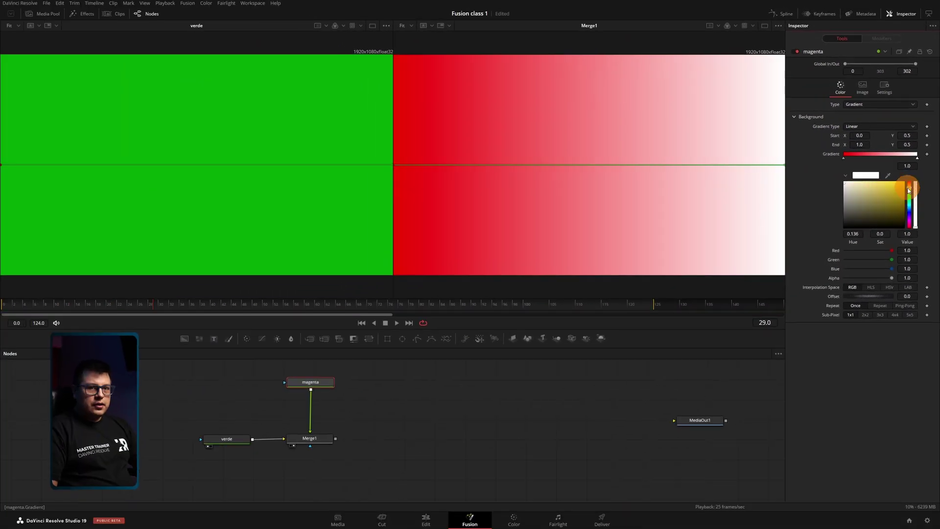
click(450, 407)
click(425, 469)
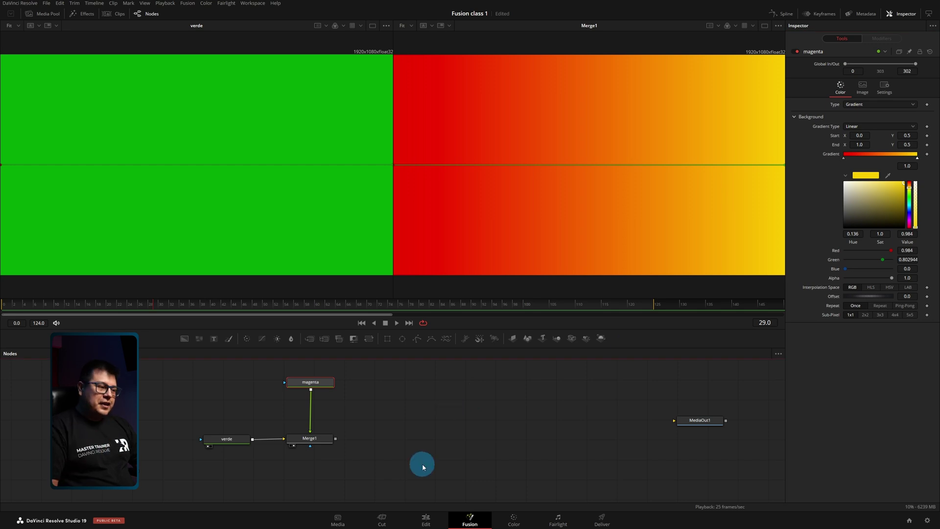
Rename the red-yellow background node to gradient
key(F2)
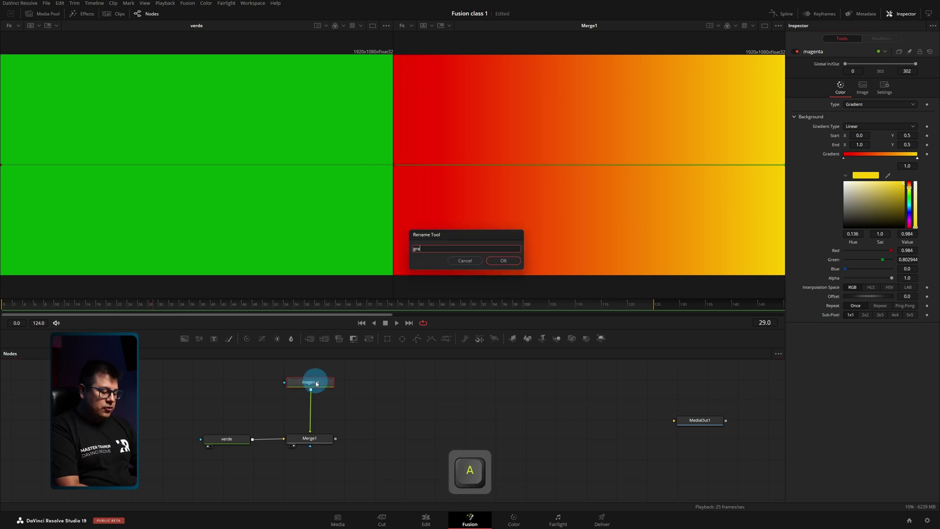
key(BackSpace)
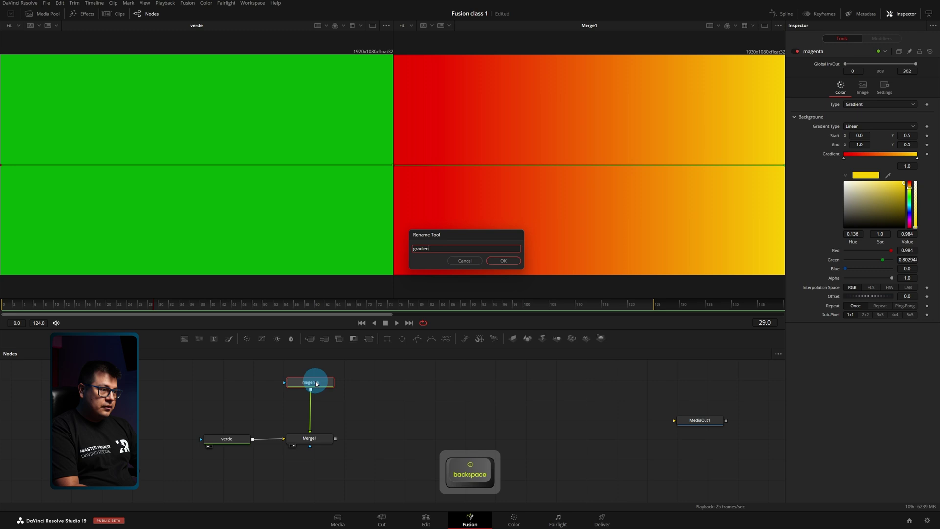
key(t)
key(Return)
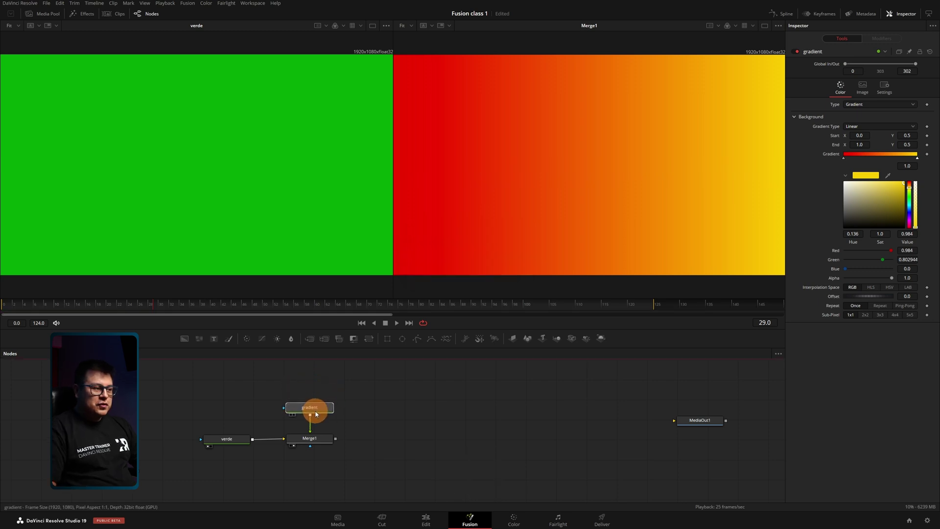
Connect Polygon1 as the gradient's mask, then place a new Text+ node above the gradient
click(346, 420)
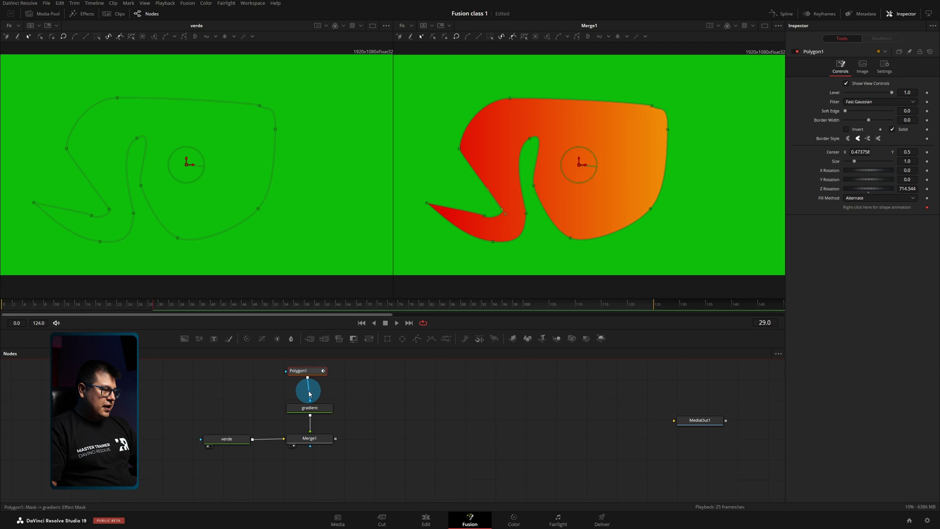
drag(341, 371, 392, 369)
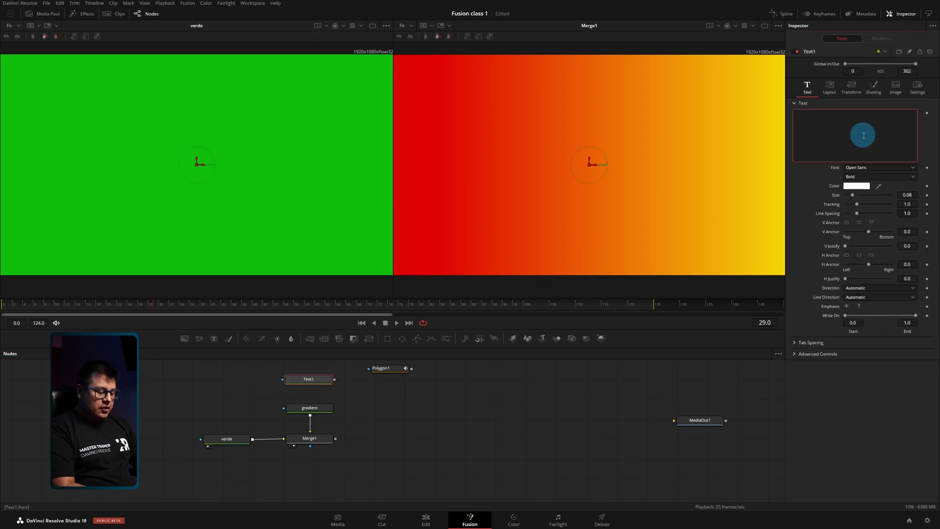
Enter HR CREATIVOS as Text1's content and view it on its own
key(Caps_Lock)
key(space)
key(c)
key(t)
key(s)
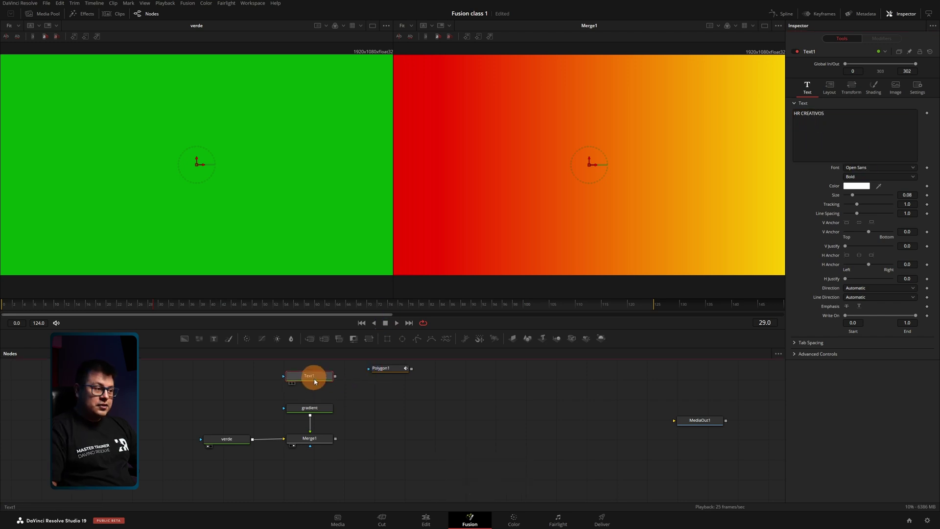
key(1)
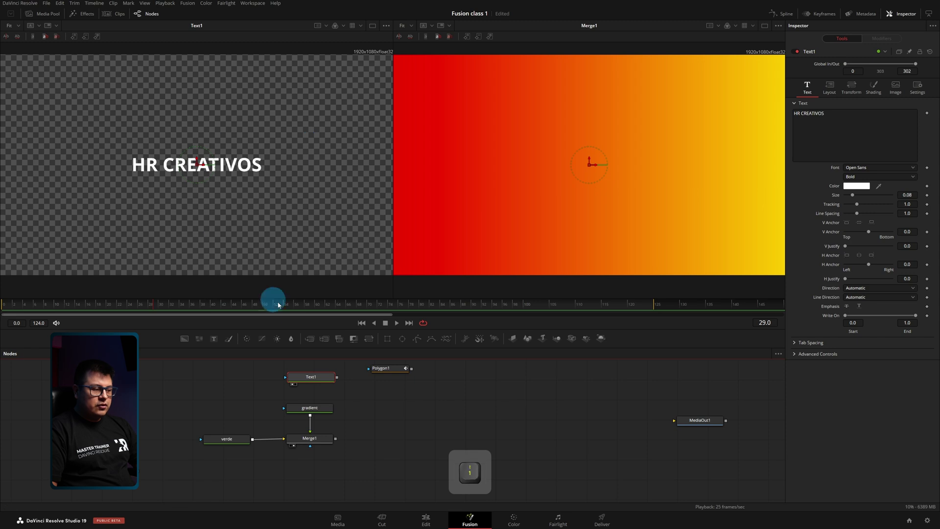
Give the title Montserrat ExtraBold font and a larger Size
key(1)
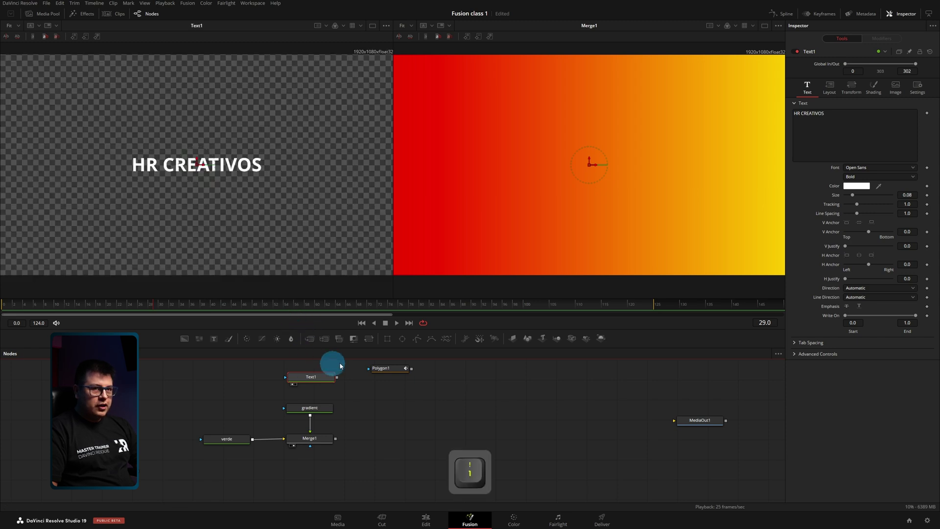
key(m)
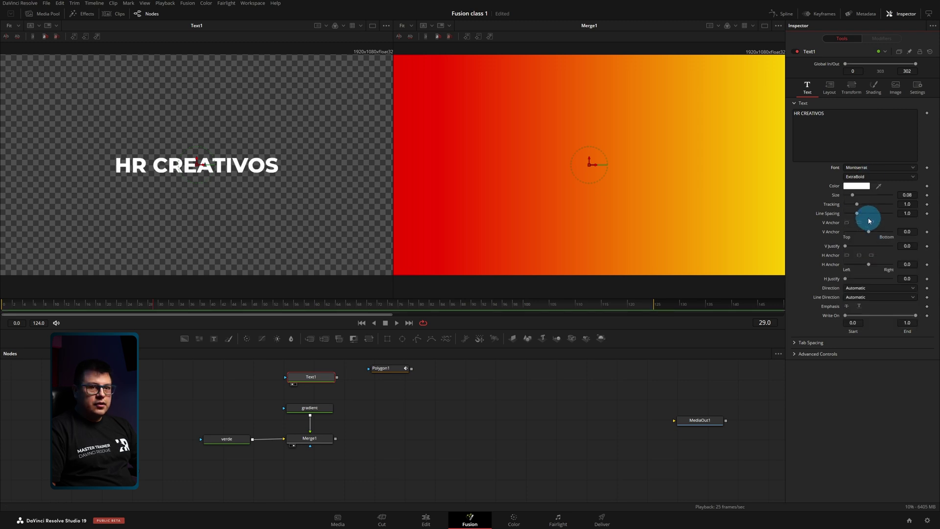
click(428, 373)
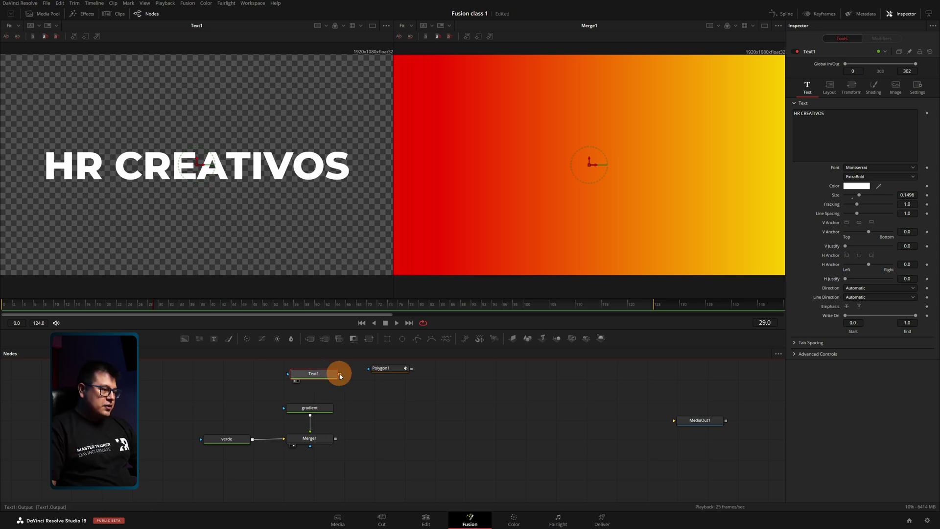
Bring the skateboarder clip in as Merge1's background and rename its MediaIn node to CHICA
right_click(344, 376)
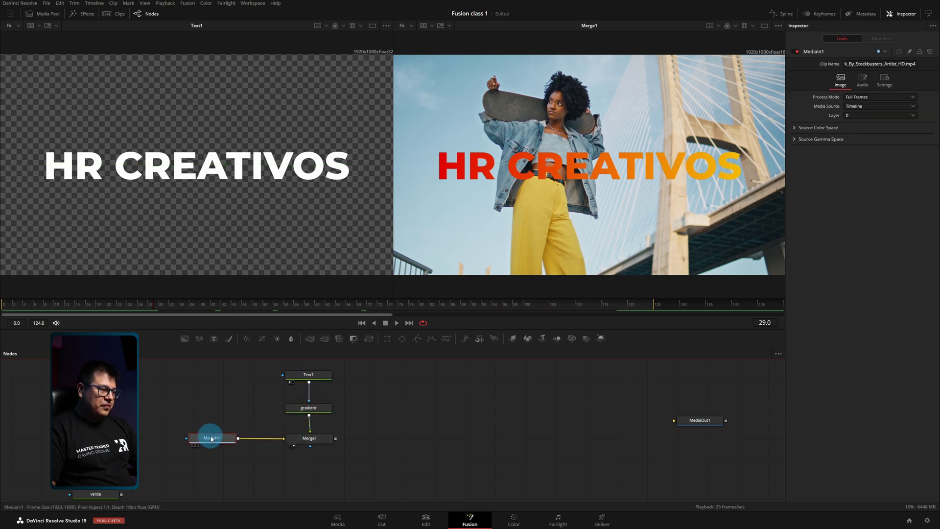
key(F2)
key(v)
key(BackSpace)
key(c)
key(Return)
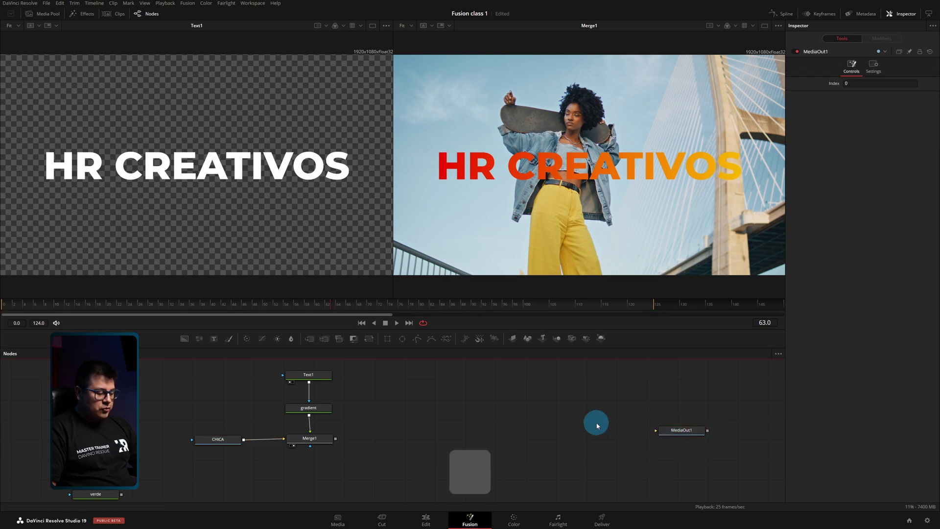
key(shift+4)
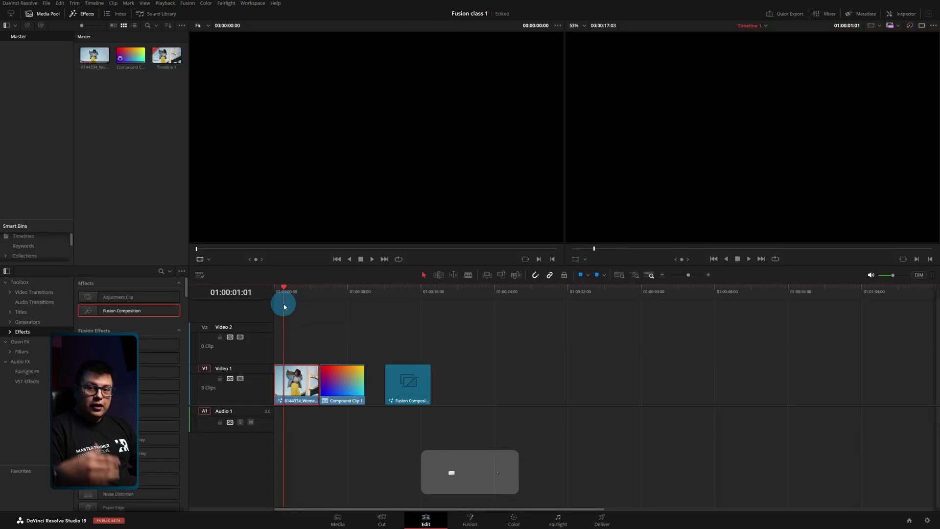
key(shift+5)
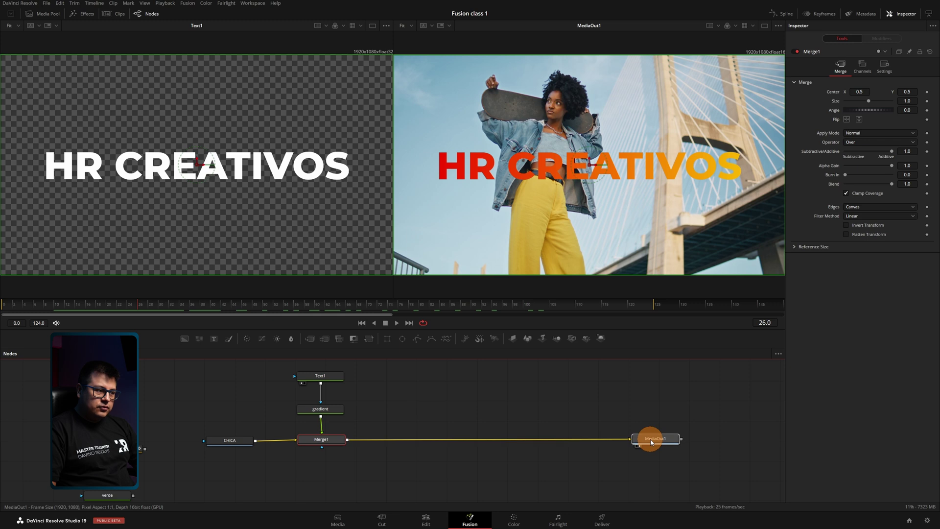
key(shift+4)
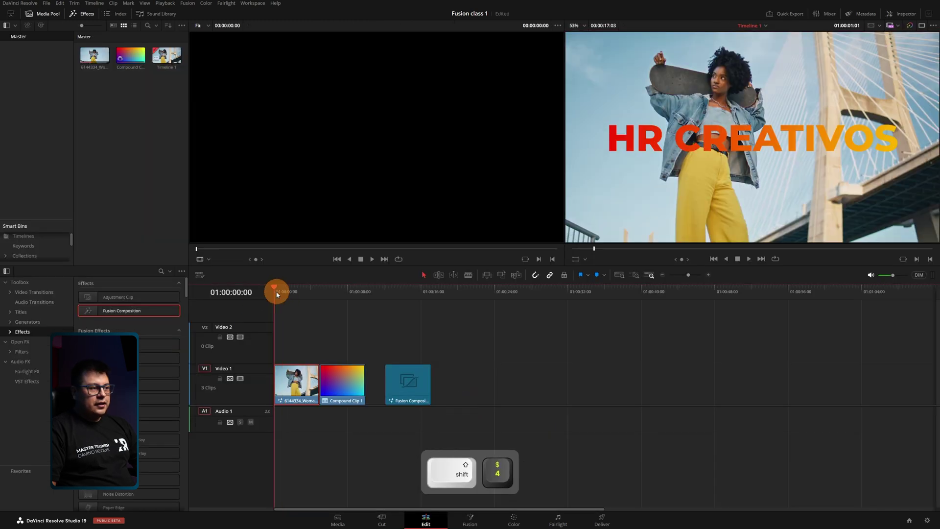
key(space)
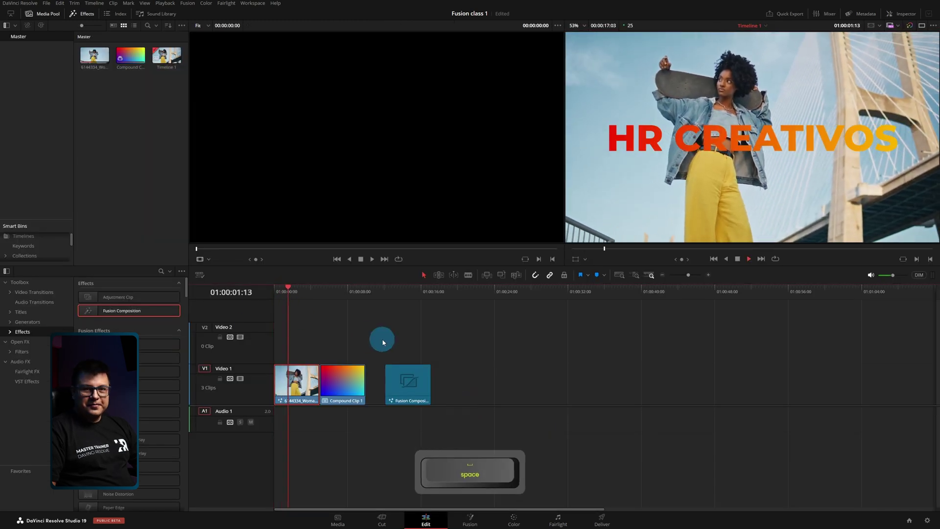
At frame 20 add a keyframe on Text1's Size (0.1496) so the title holds full size there
key(shift+5)
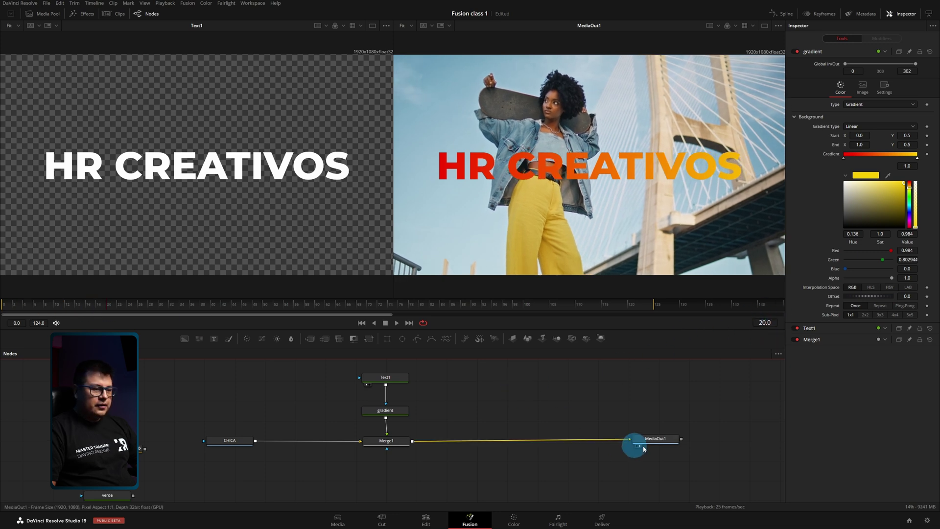
click(395, 380)
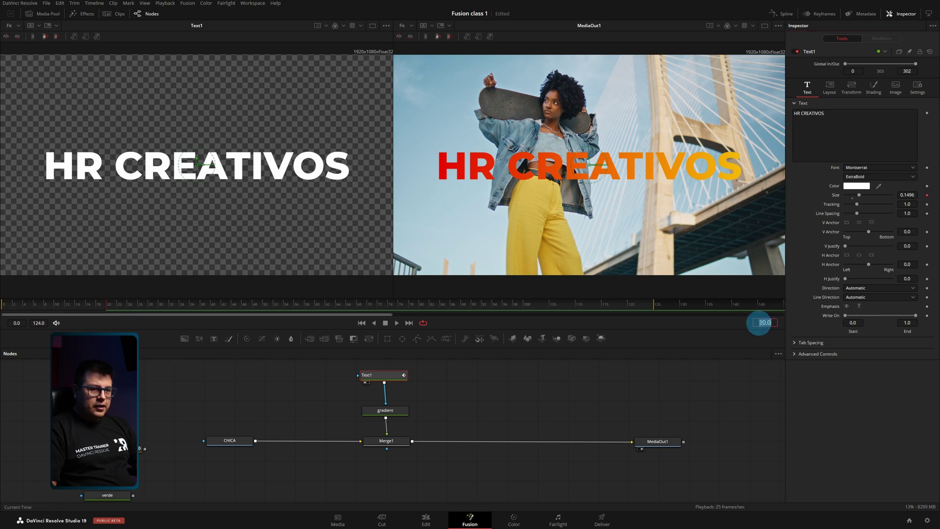
Set Size to about 0.004 at frame 0 and play the growing title in a single output viewer
key(Return)
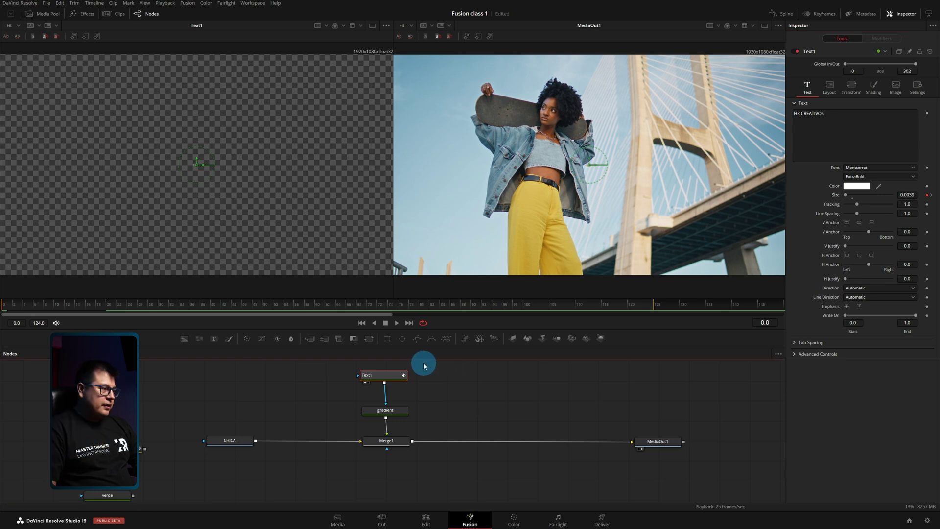
key(space)
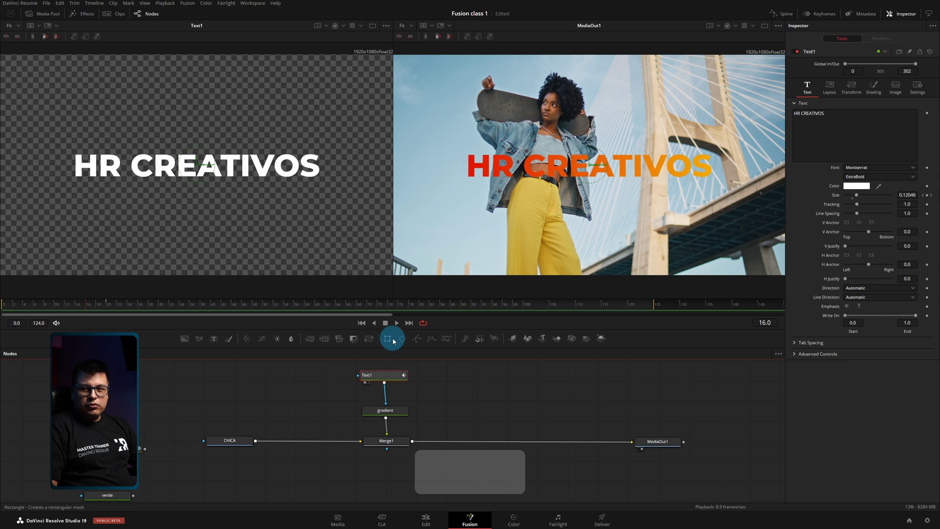
key(1)
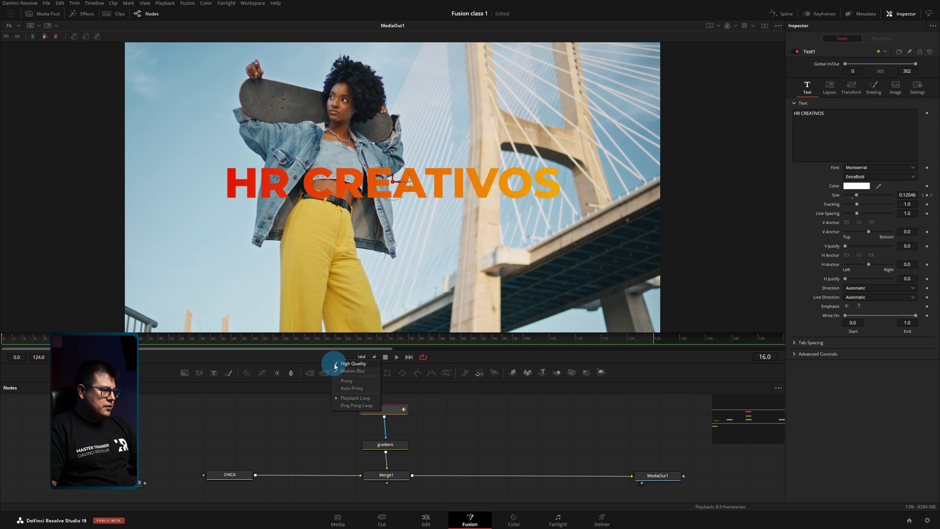
key(space)
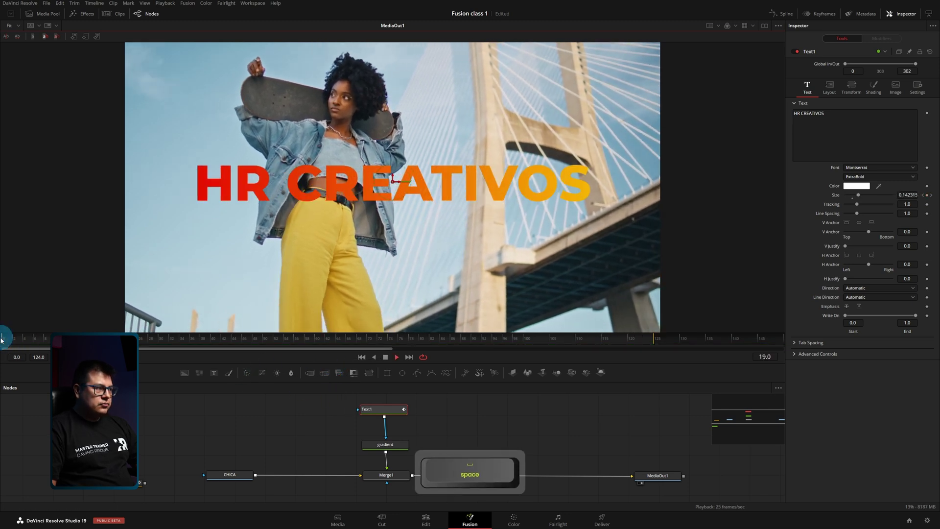